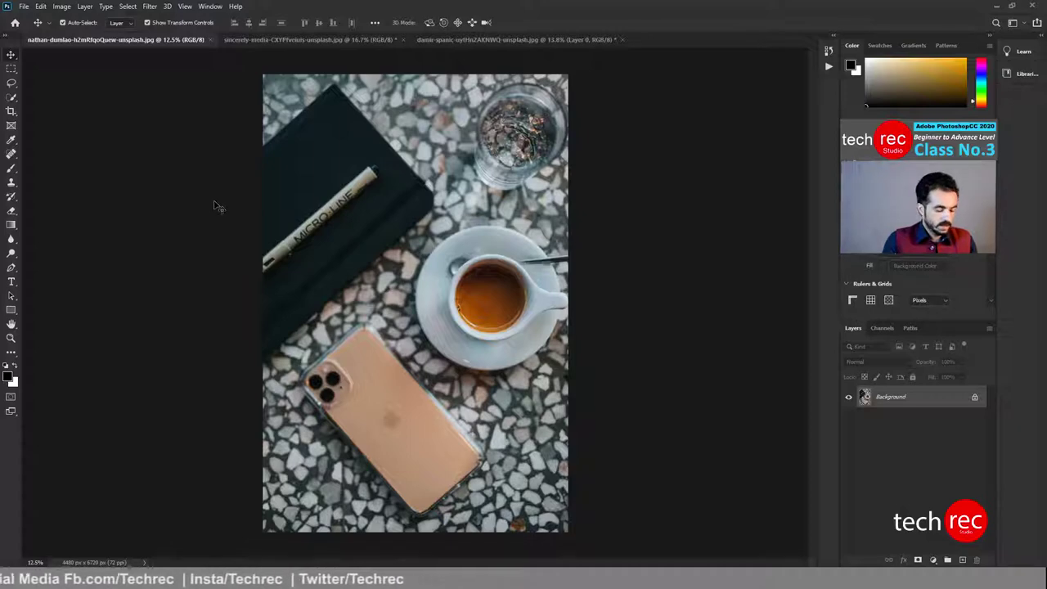
Activate the Crop tool (C) so a crop border surrounds the whole coffee-table photo
key("c")
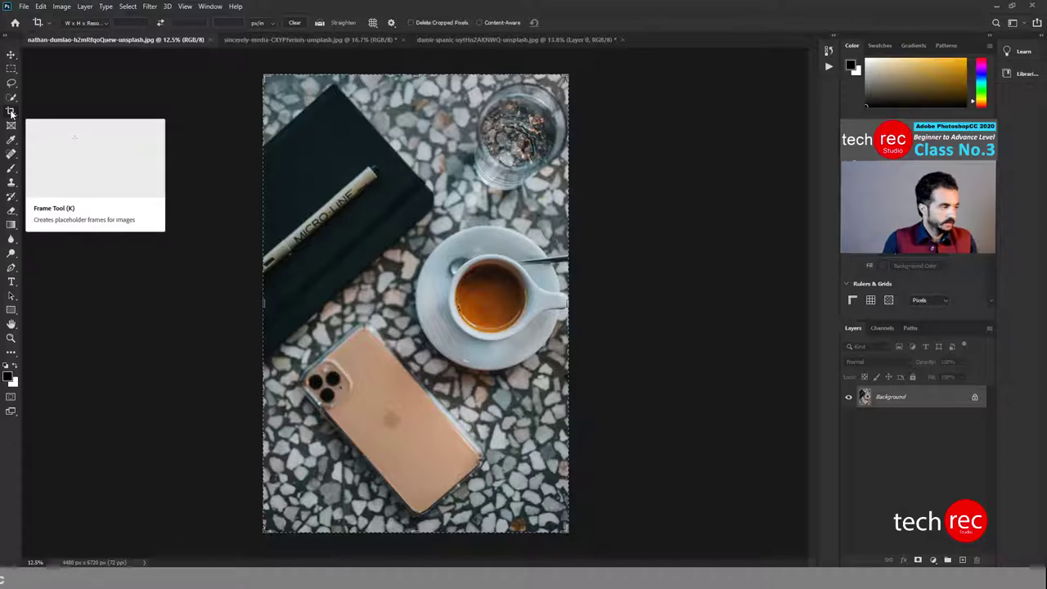
left_click(15, 114)
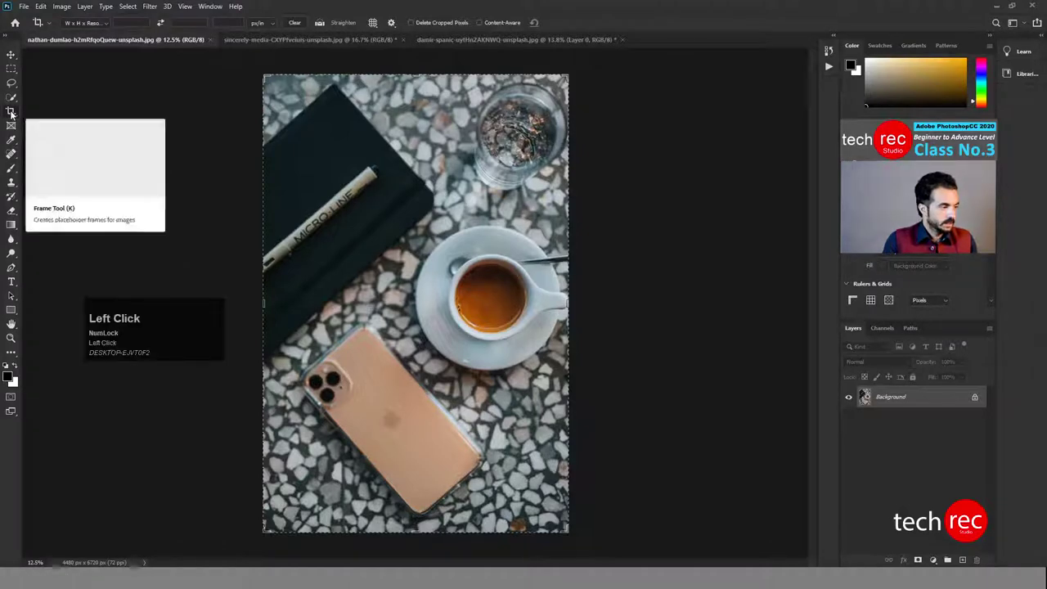
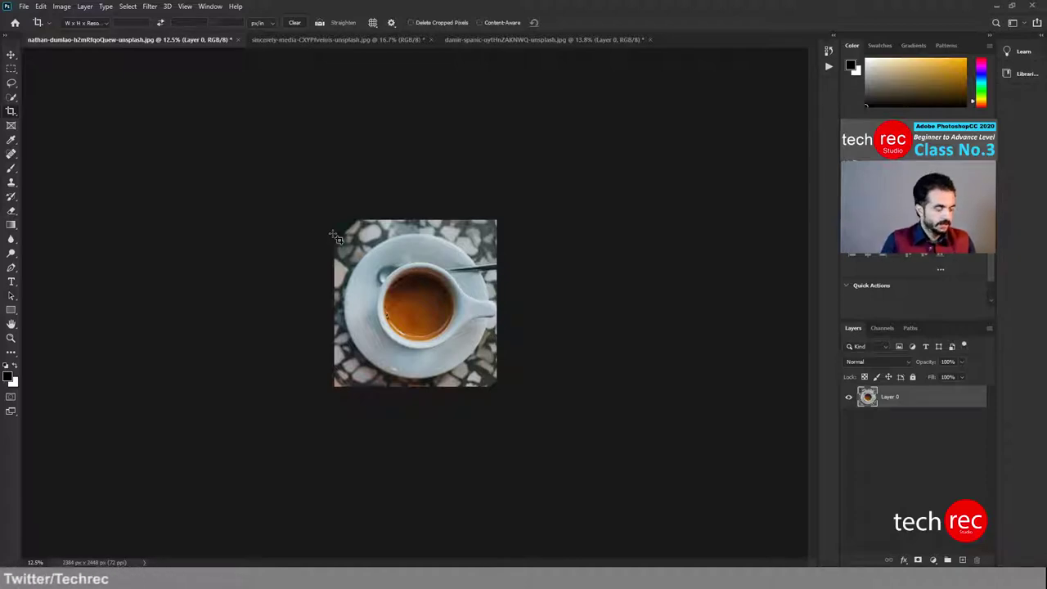
key("ctrl+Num_Lock")
key("ctrl+z")
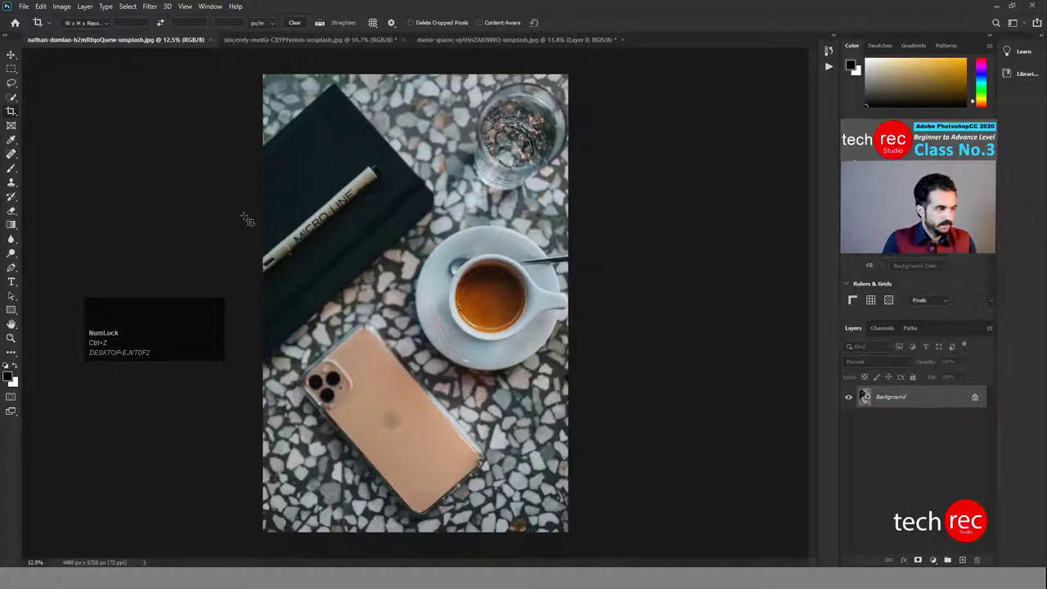
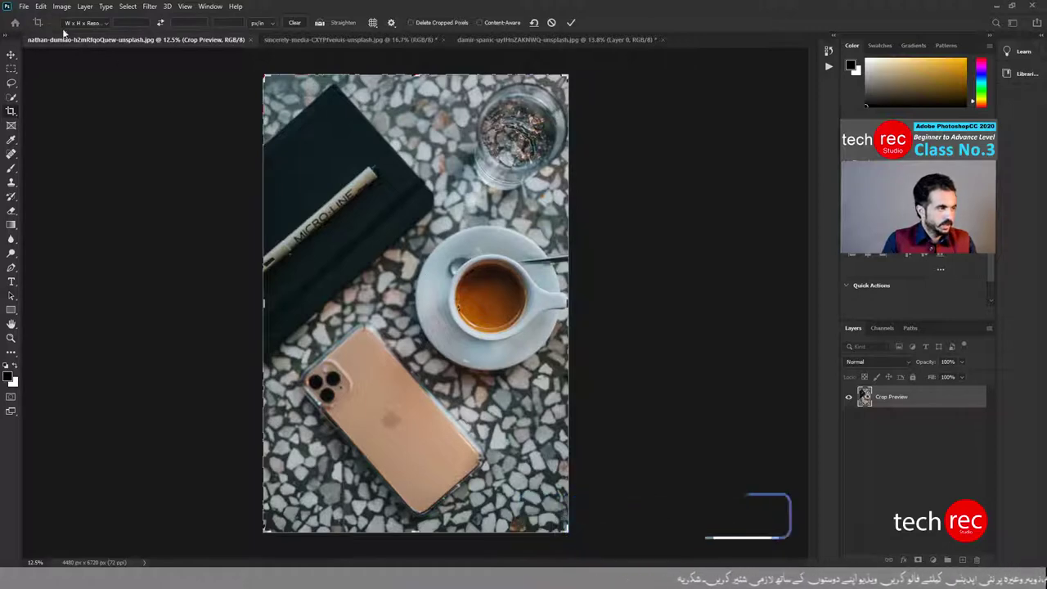
Choose the 1:1 (Square) preset and commit a square crop around the coffee cup
left_click(71, 28)
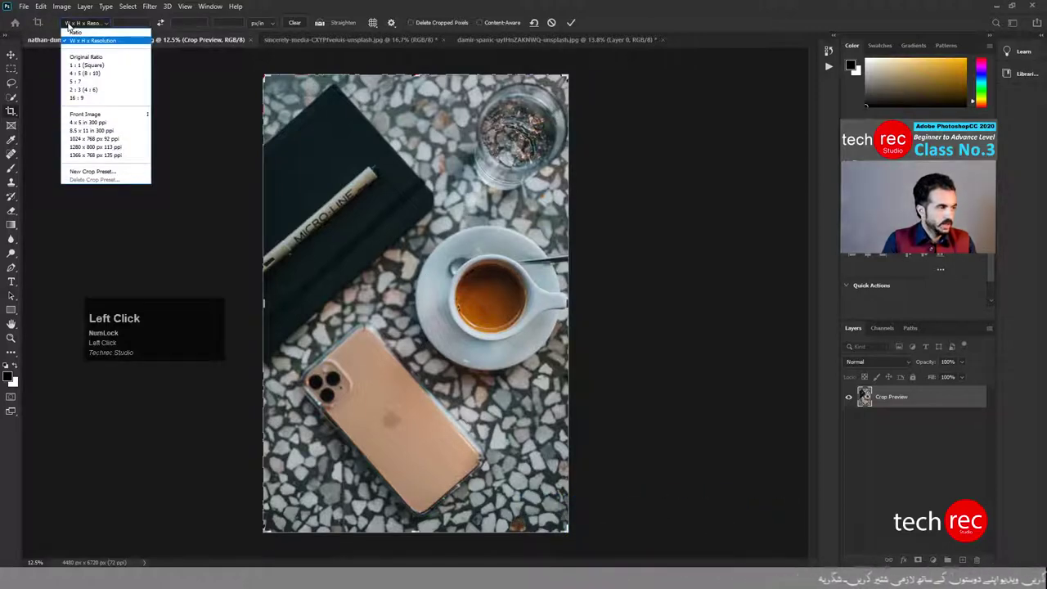
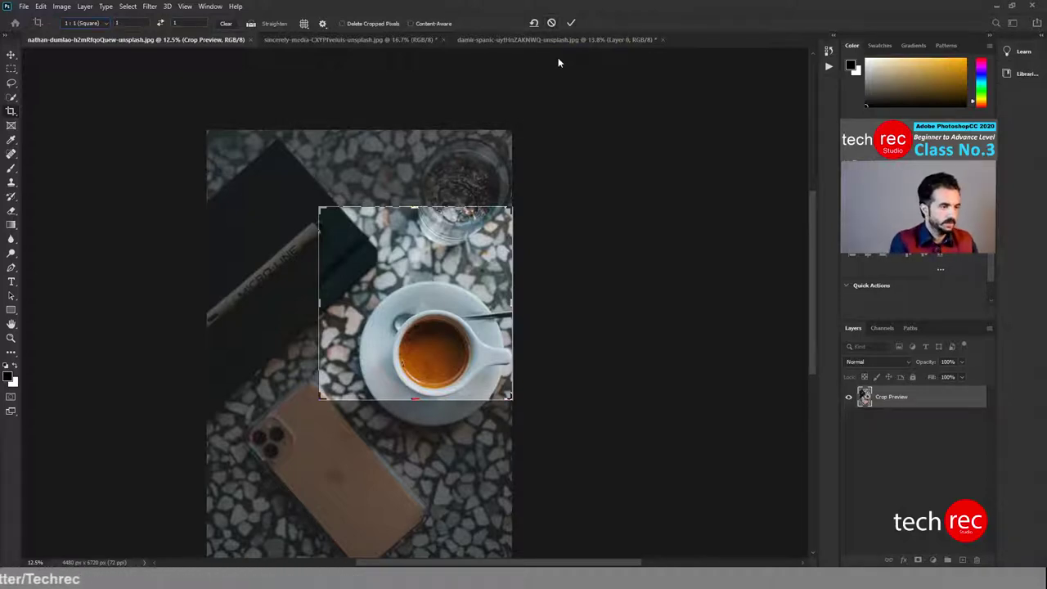
left_click(557, 86)
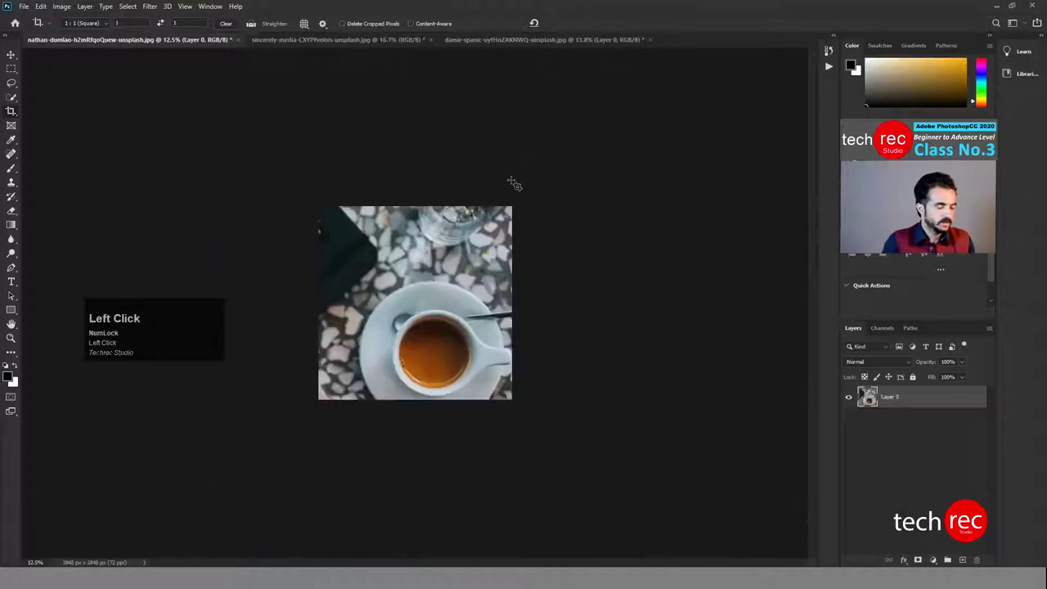
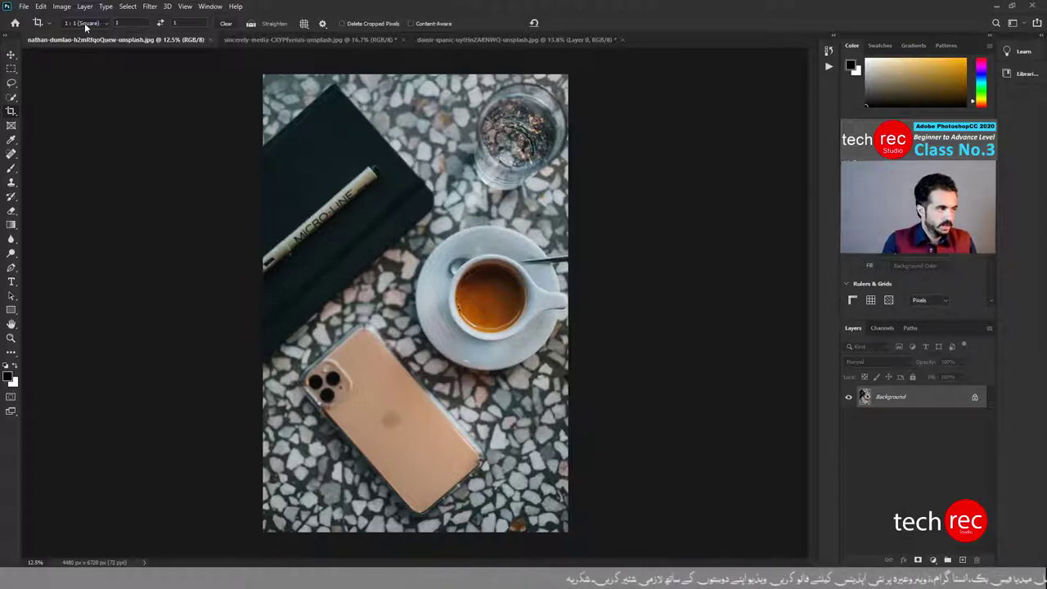
Bring up the crop ratio presets to choose a custom 4 by 2 ratio
left_click(105, 27)
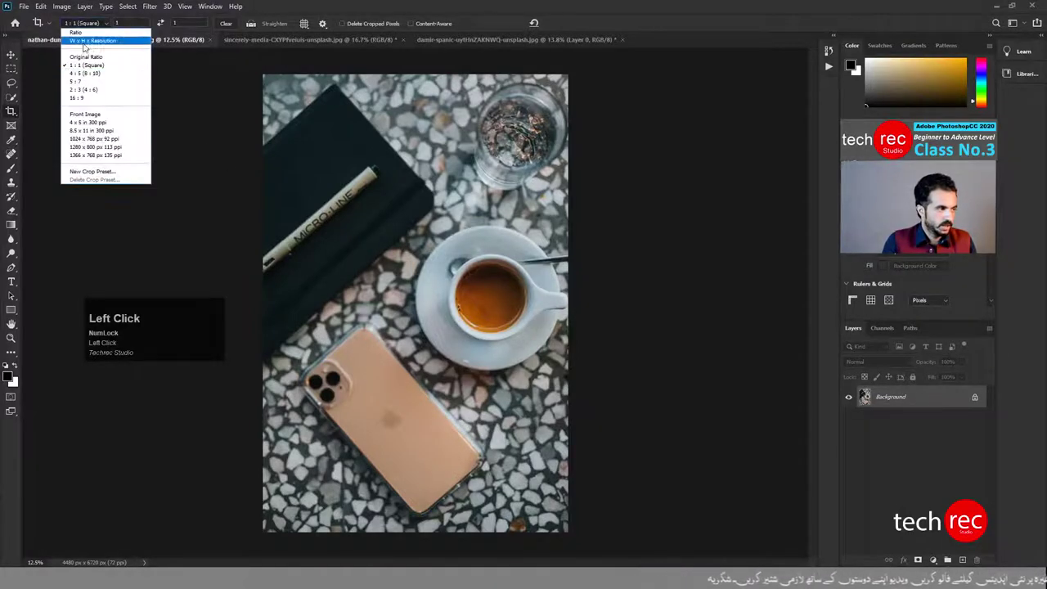
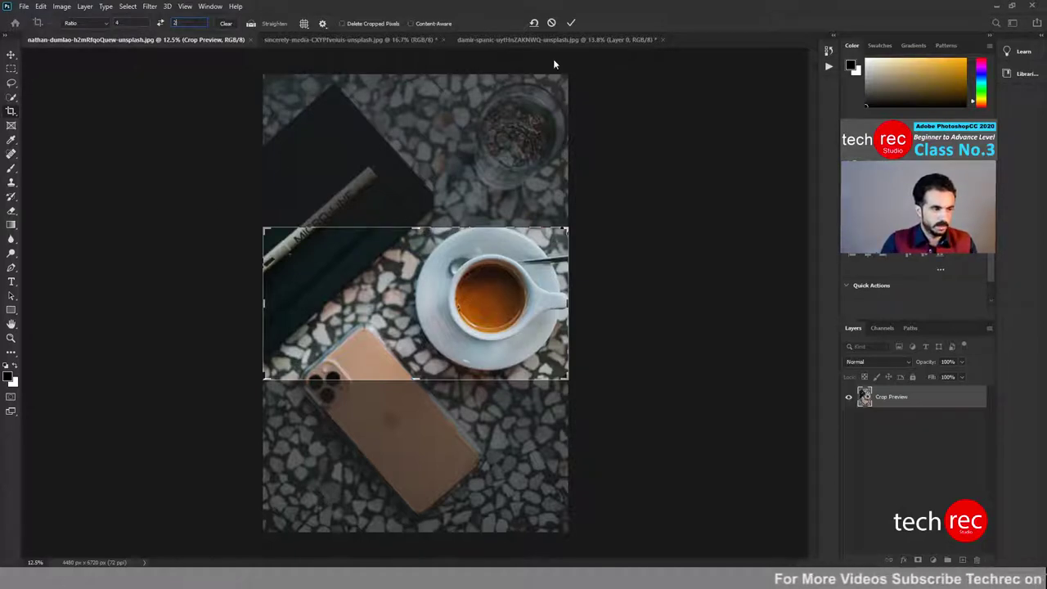
Cancel the wide 4 by 2 crop, leaving the table photo uncropped
left_click(555, 26)
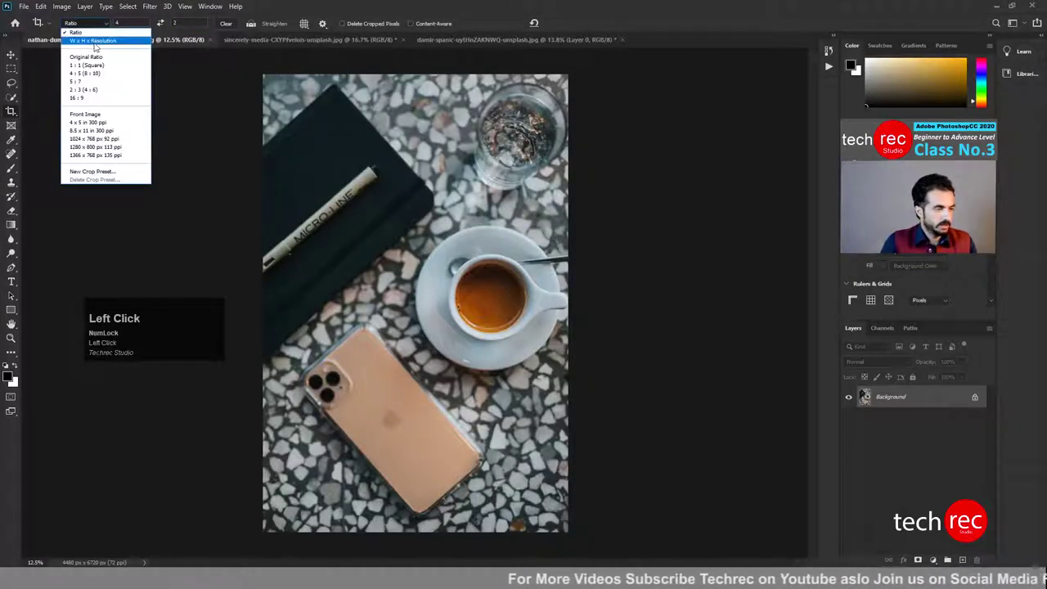
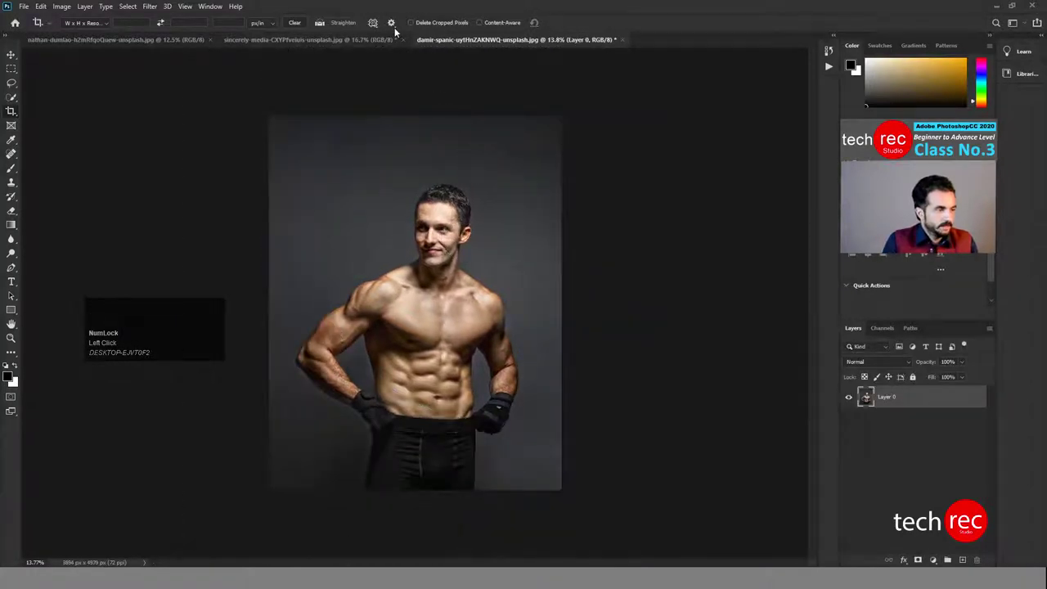
Bring up the extra crop settings with shield colour and 81% opacity on the portrait
left_click(399, 32)
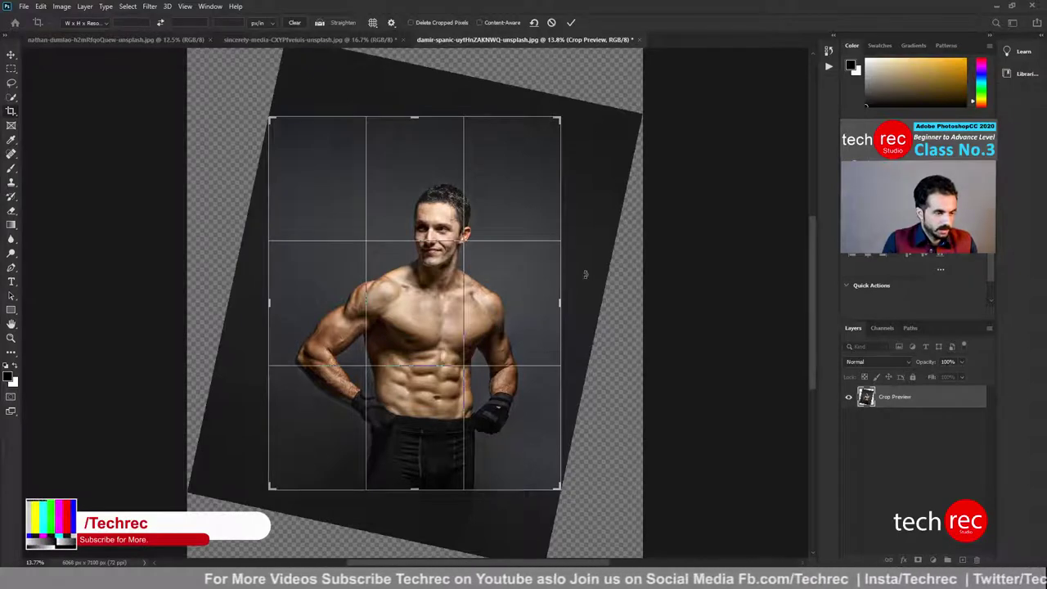
left_click(397, 32)
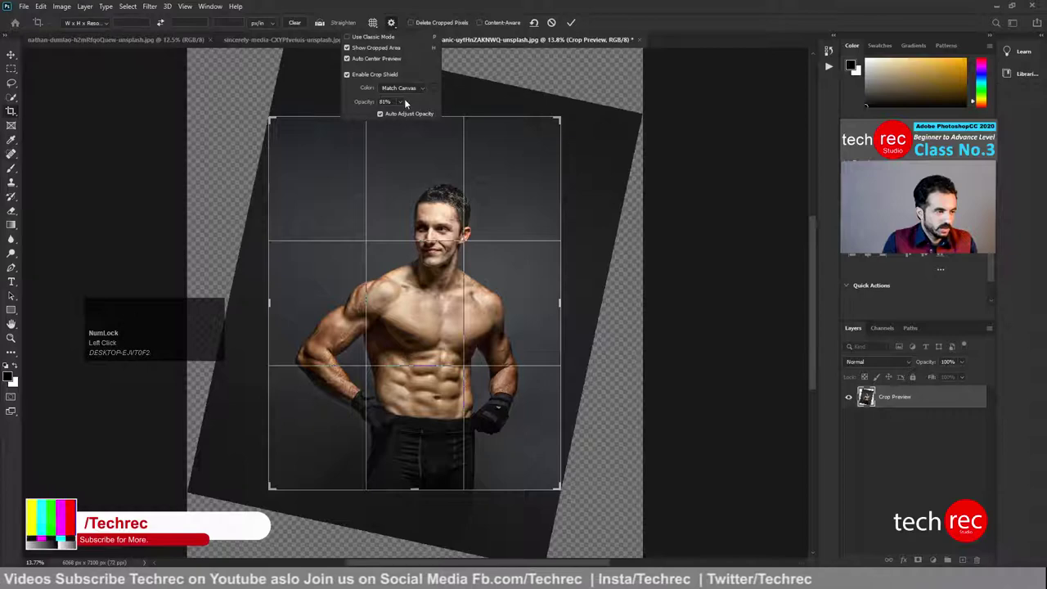
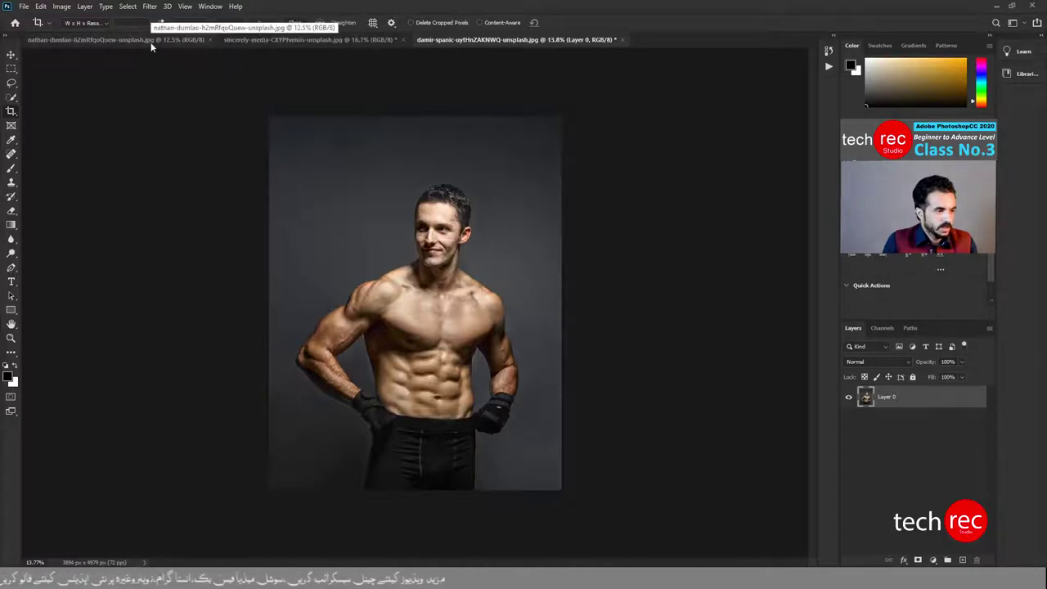
Switch to the coffee photo and commit a tall 2768 by 4416 px crop around the cup
left_click(150, 45)
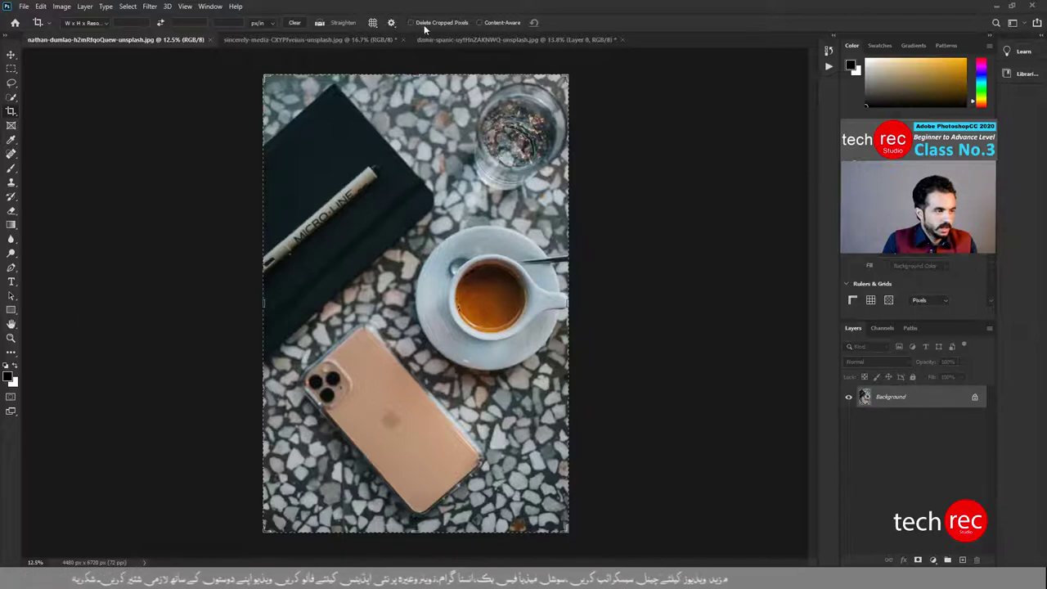
left_click_drag(414, 26, 522, 33)
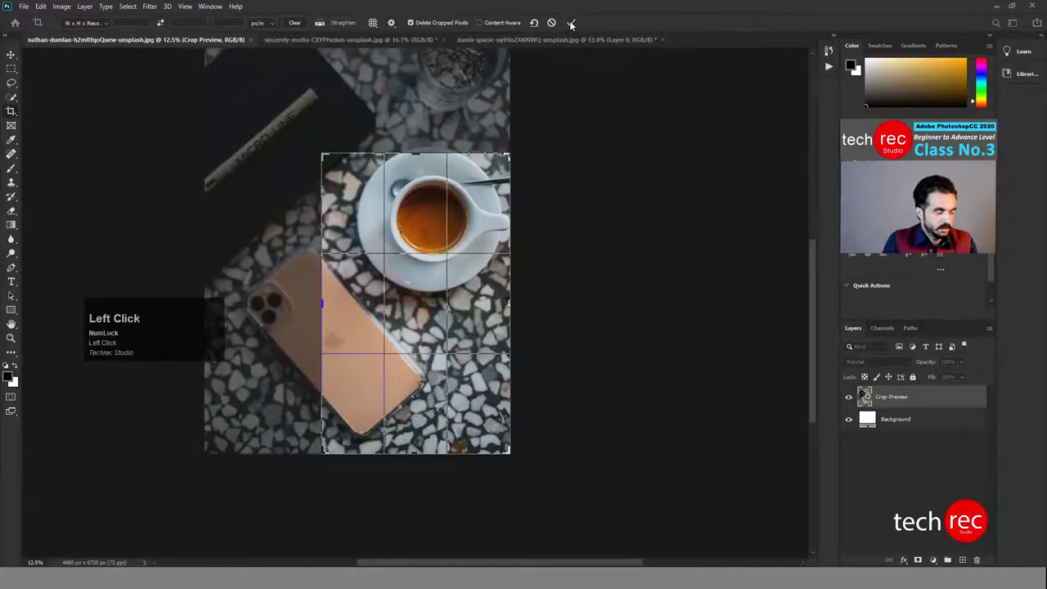
left_click(576, 26)
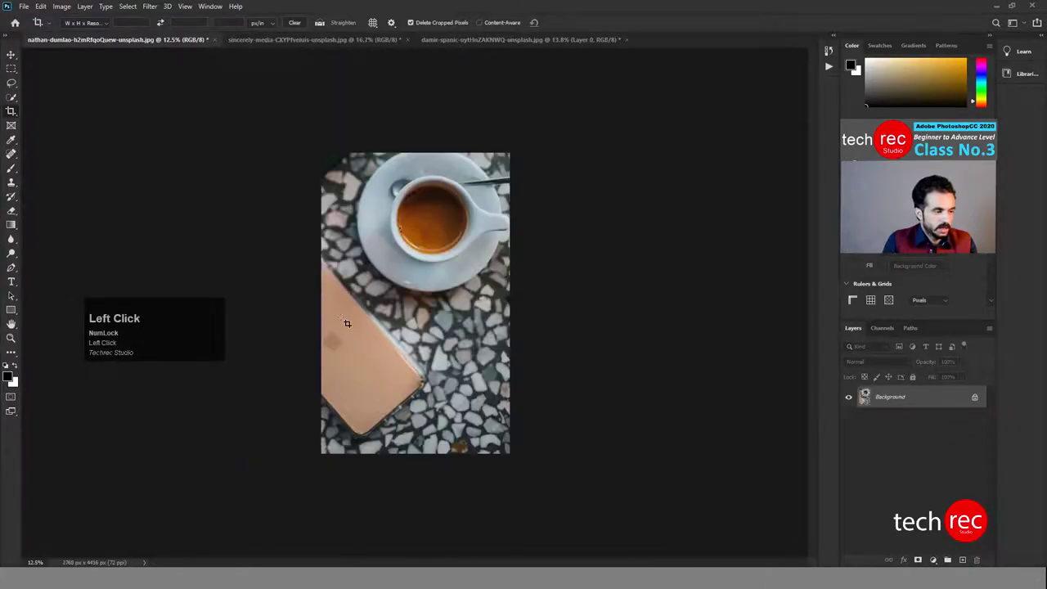
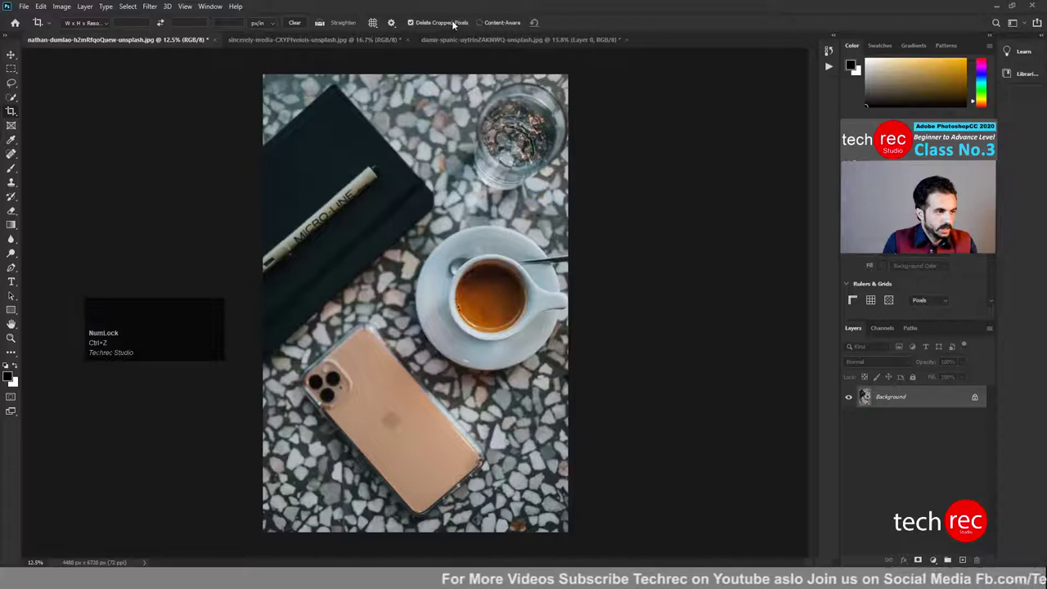
Turn off Delete Cropped Pixels so trimmed areas stay recoverable on the layer
left_click(456, 26)
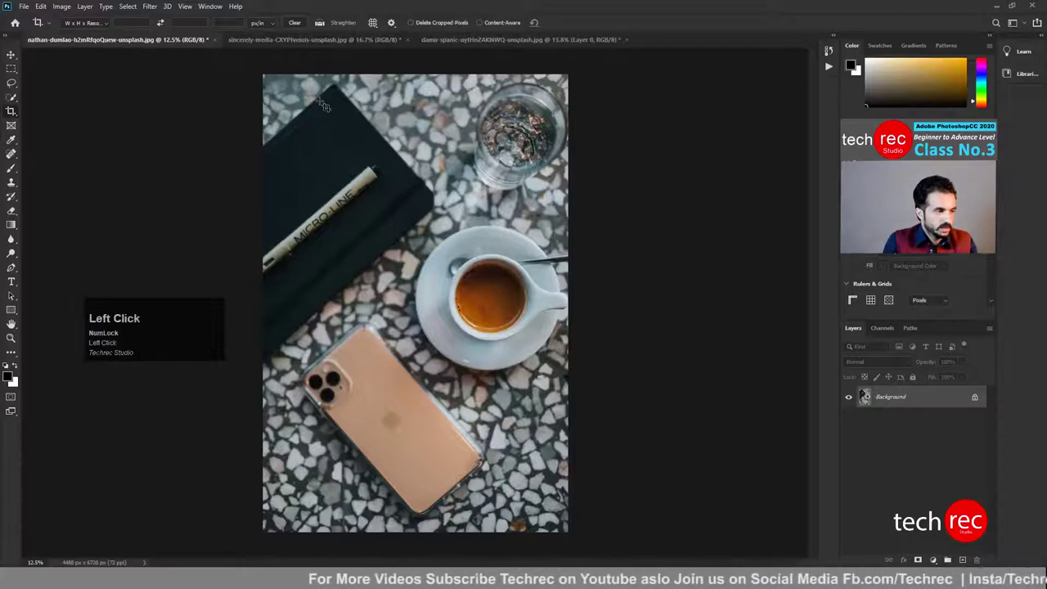
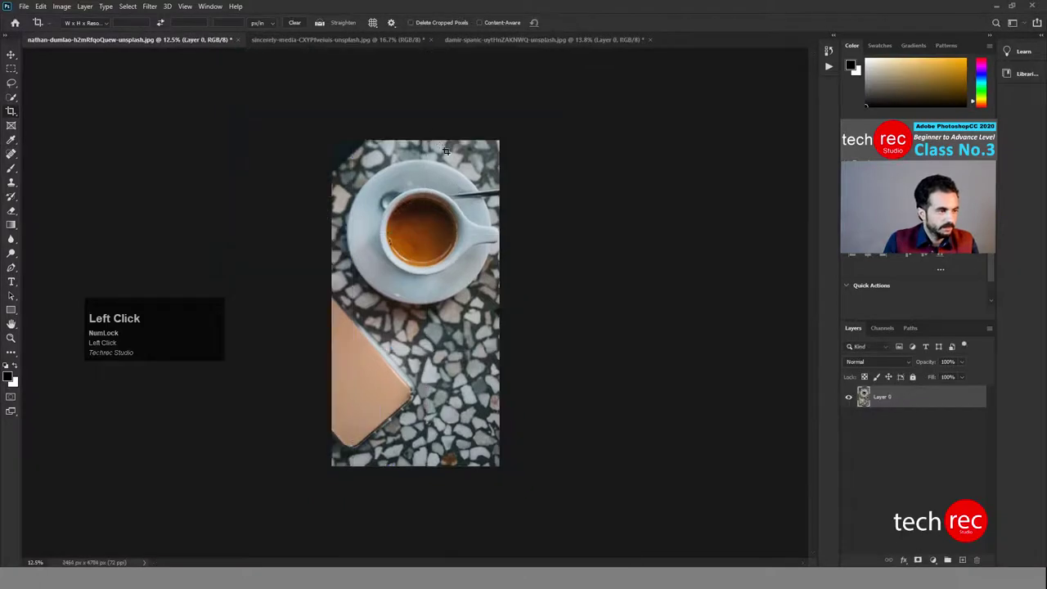
Undo the crop, then commit a 4480 by 7568 px downward extension with Content-Aware fill
key("ctrl+z")
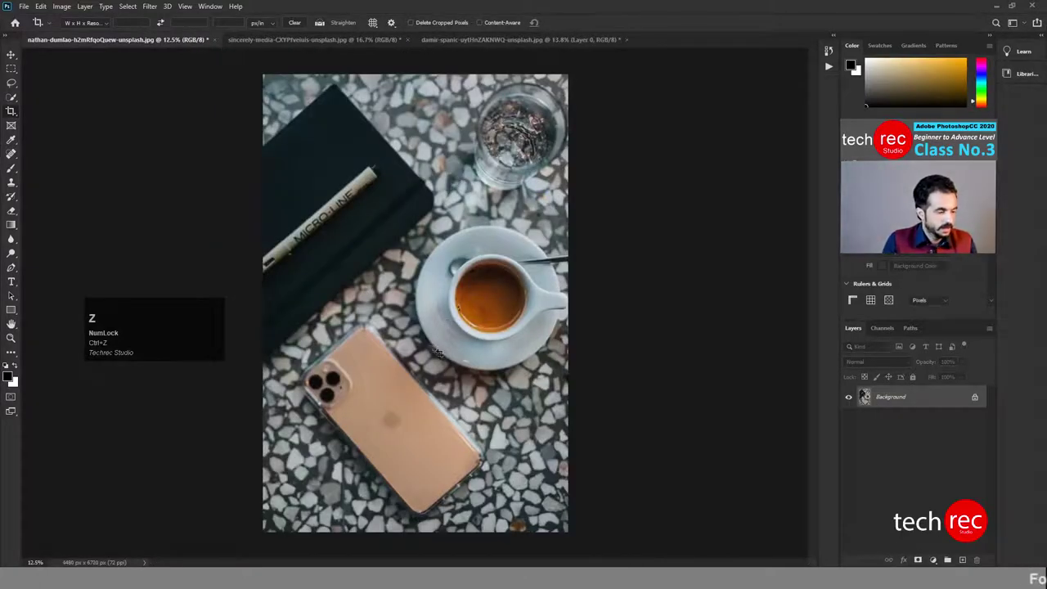
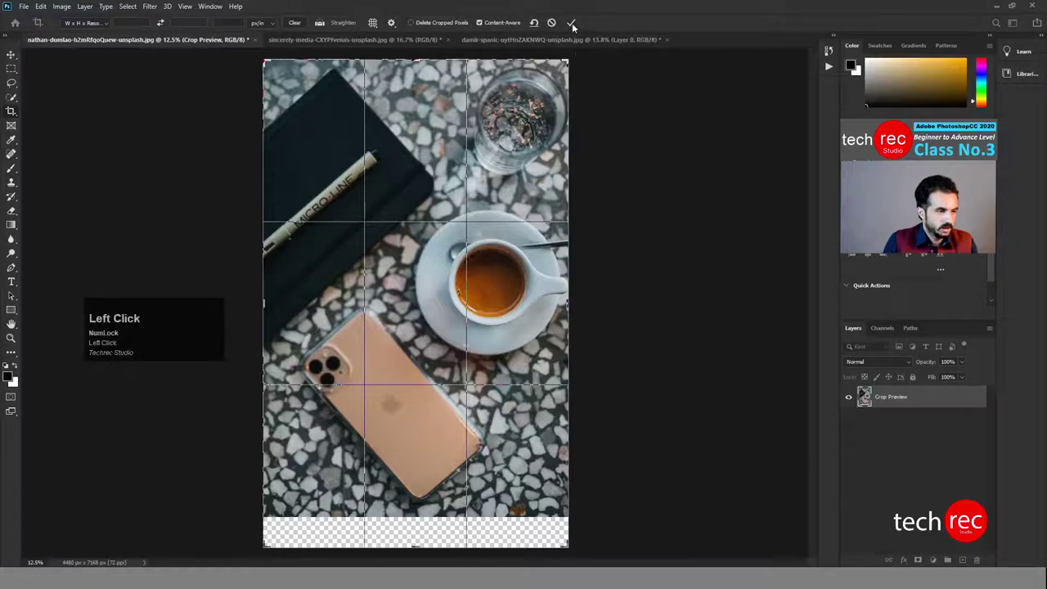
left_click(577, 27)
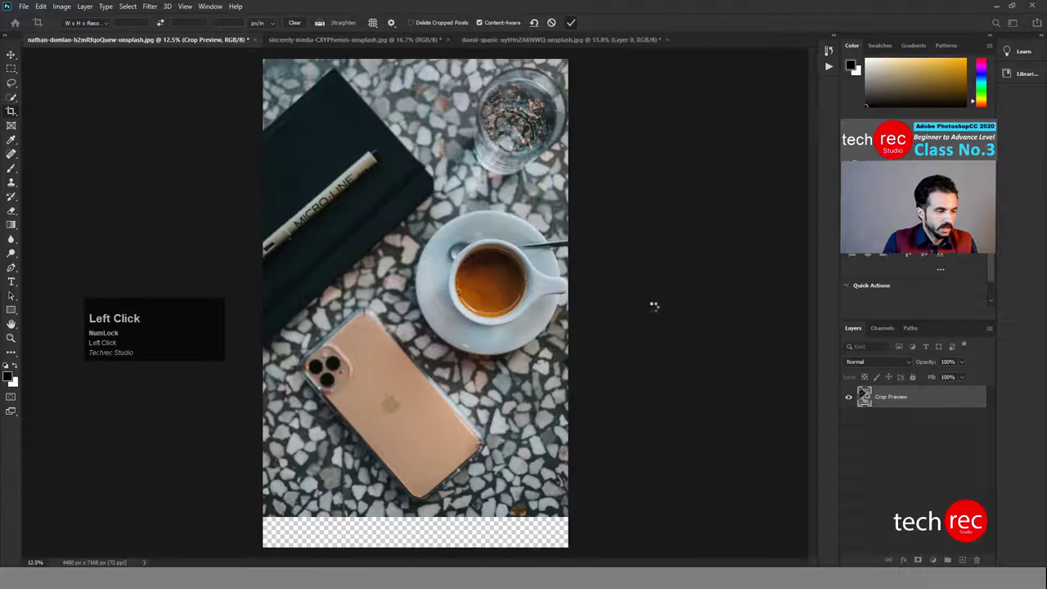
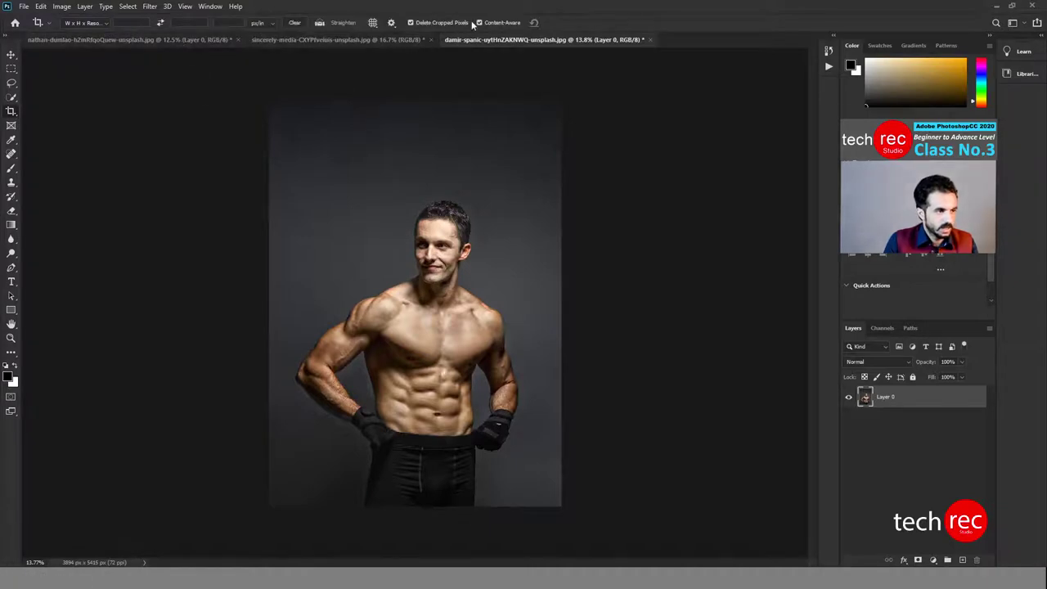
Reset the crop options before moving to the milk and honey book photo
left_click(481, 25)
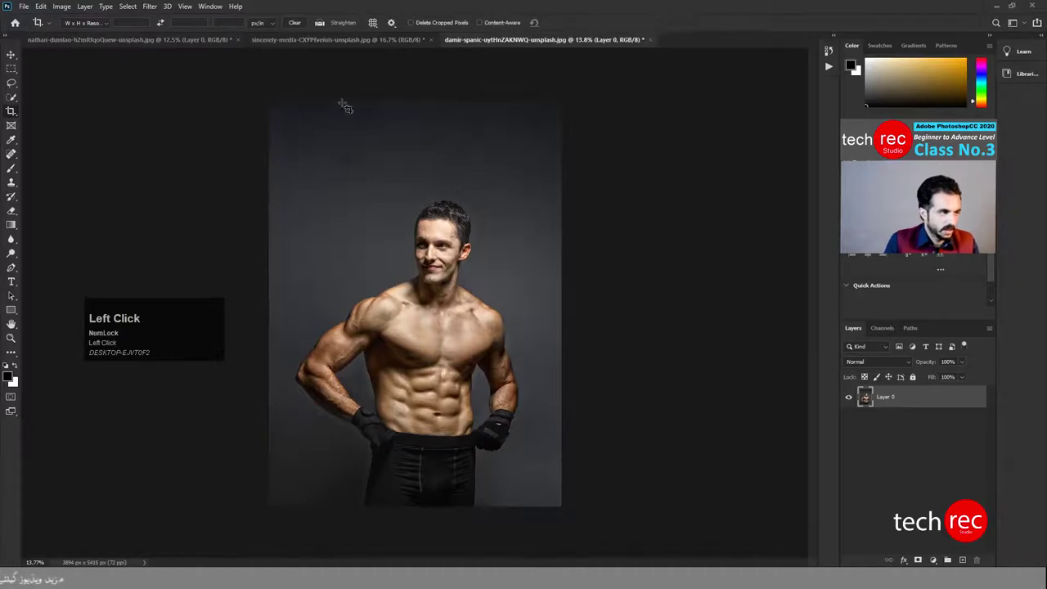
Perspective-crop the milk and honey book cover flat and straight to 1766 by 2868 px
left_click_drag(282, 43, 76, 126)
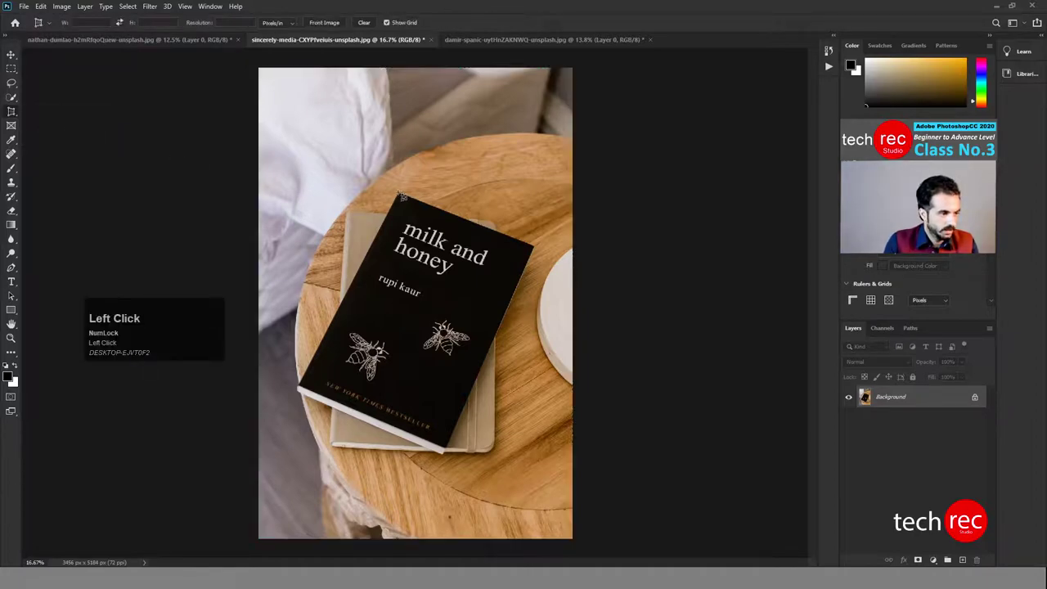
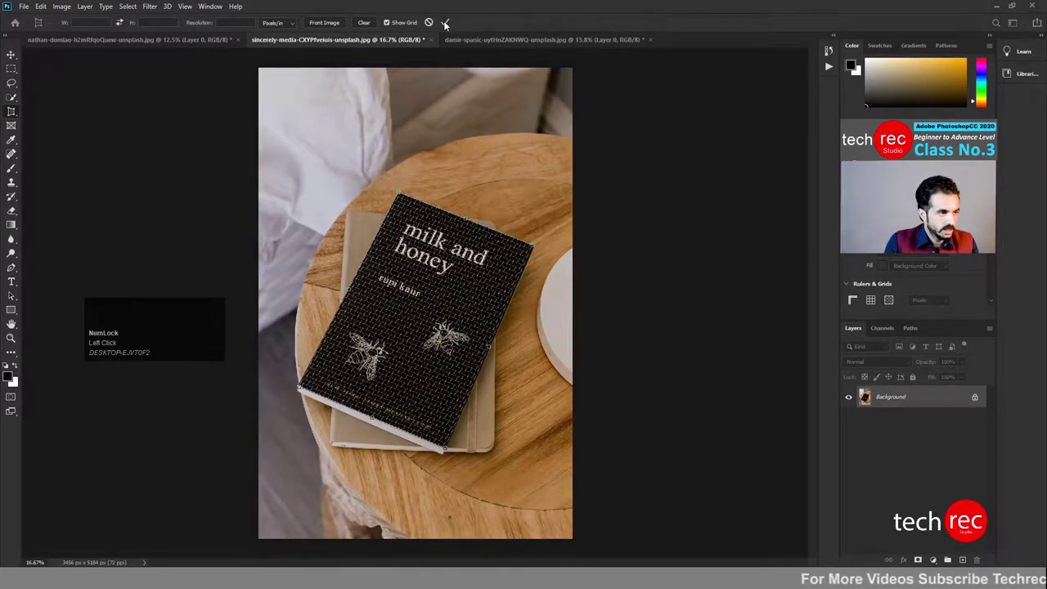
left_click(447, 27)
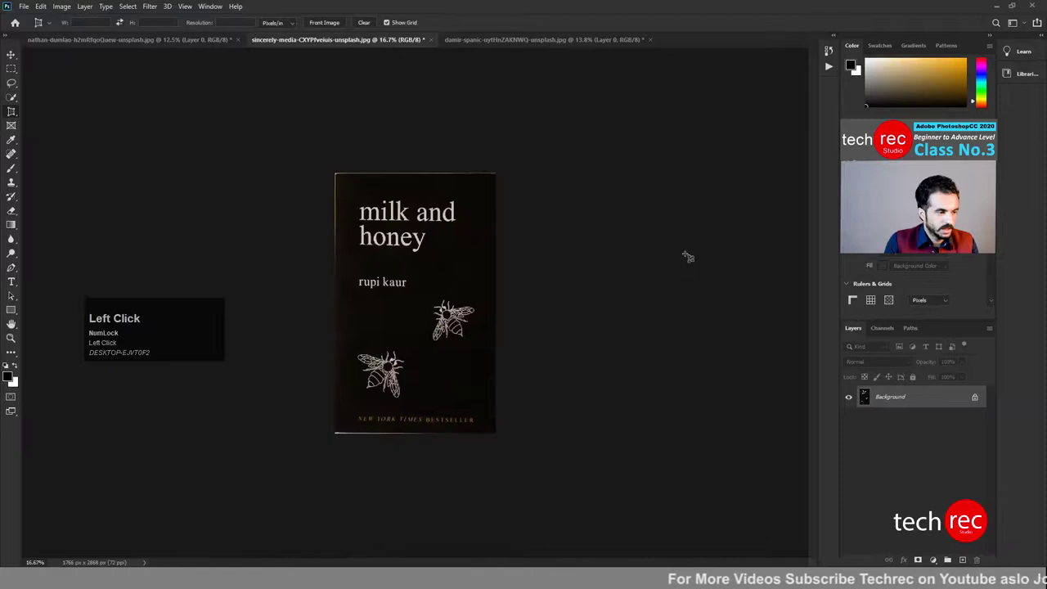